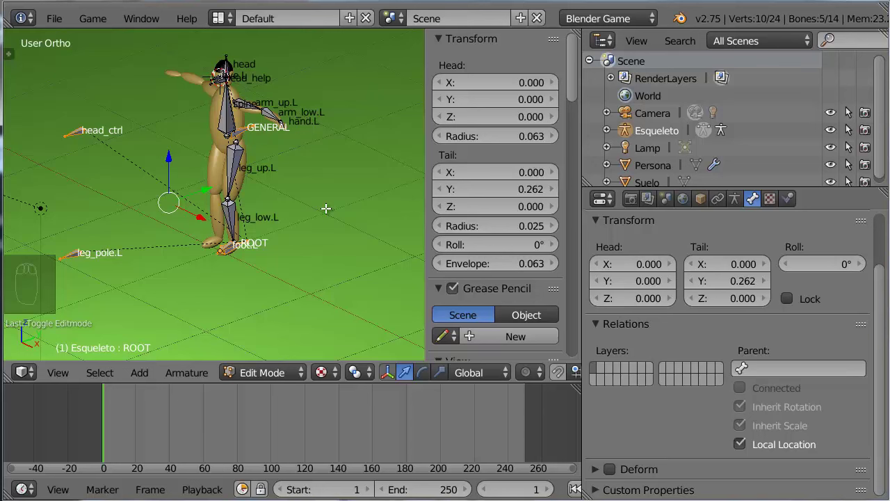
Enter Pose Mode on the Esqueleto armature and orbit to view the left foot.
{"action": "left_click_drag", "start_coordinate": [281, 378], "coordinate": [328, 290]}
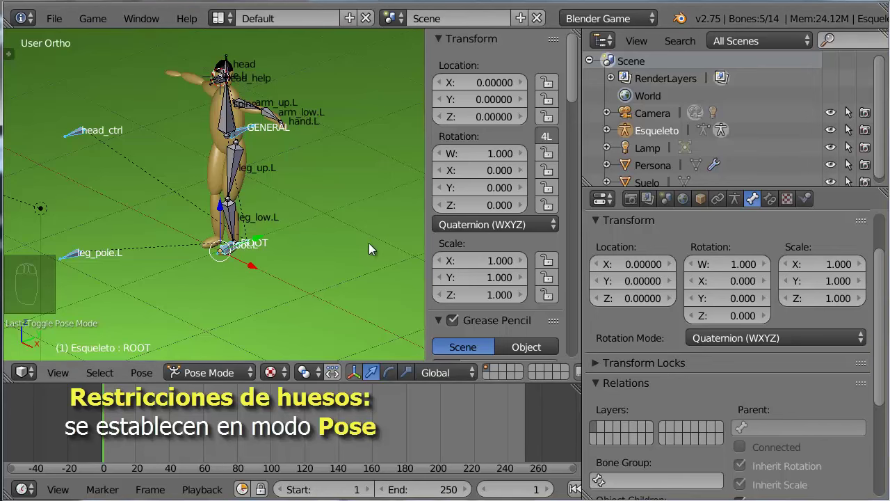
{"action": "key", "text": "n"}
{"action": "left_click_drag", "start_coordinate": [326, 295], "coordinate": [361, 295]}
{"action": "left_click_drag", "start_coordinate": [377, 299], "coordinate": [333, 267]}
{"action": "right_click", "coordinate": [333, 268]}
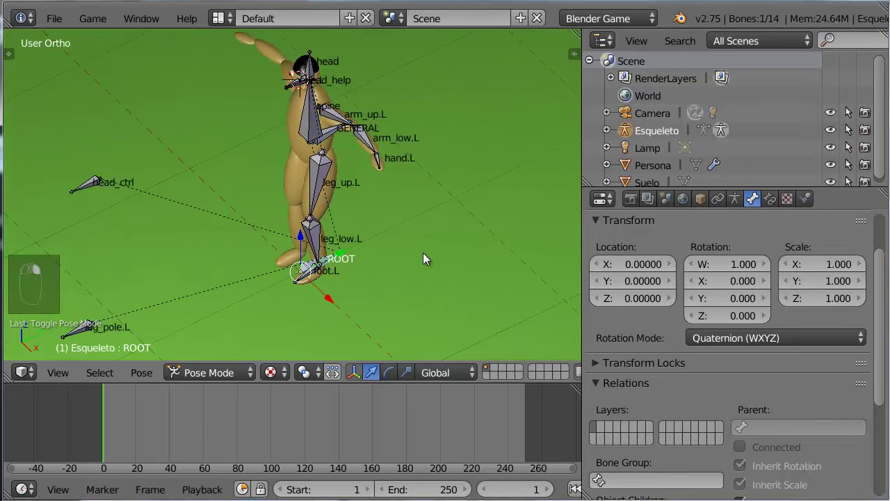
{"action": "key", "text": "g"}
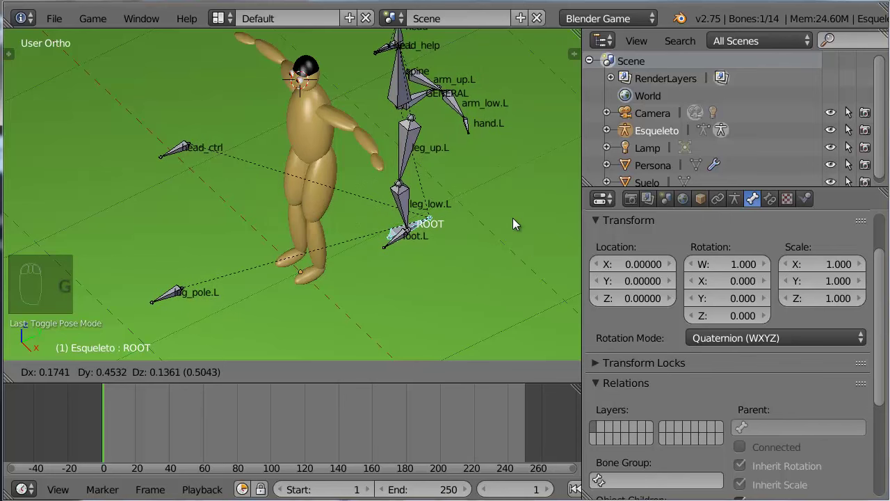
{"action": "left_click_drag", "start_coordinate": [462, 265], "coordinate": [521, 60]}
{"action": "key", "text": "s"}
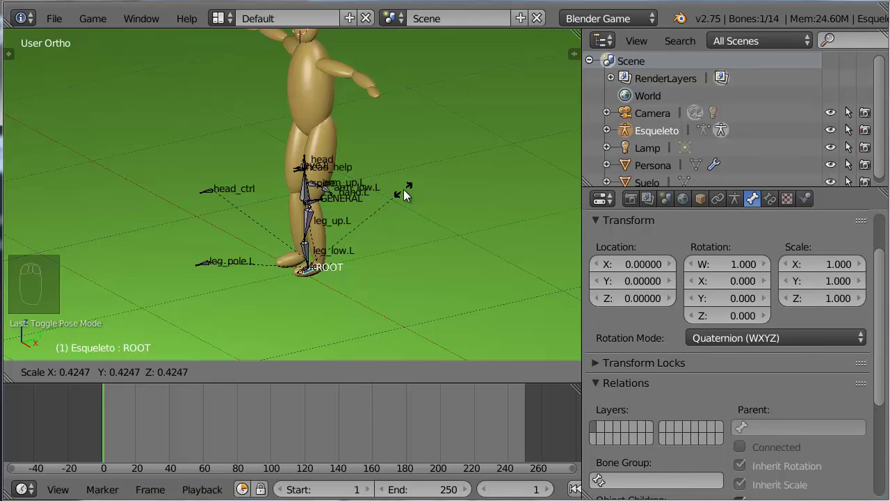
{"action": "left_click_drag", "start_coordinate": [404, 196], "coordinate": [409, 199]}
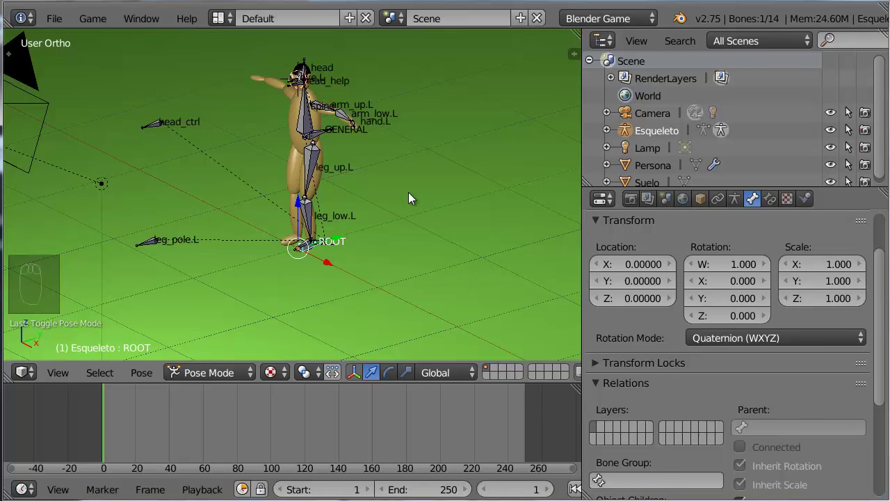
{"action": "key", "text": "a"}
{"action": "key", "text": "a"}
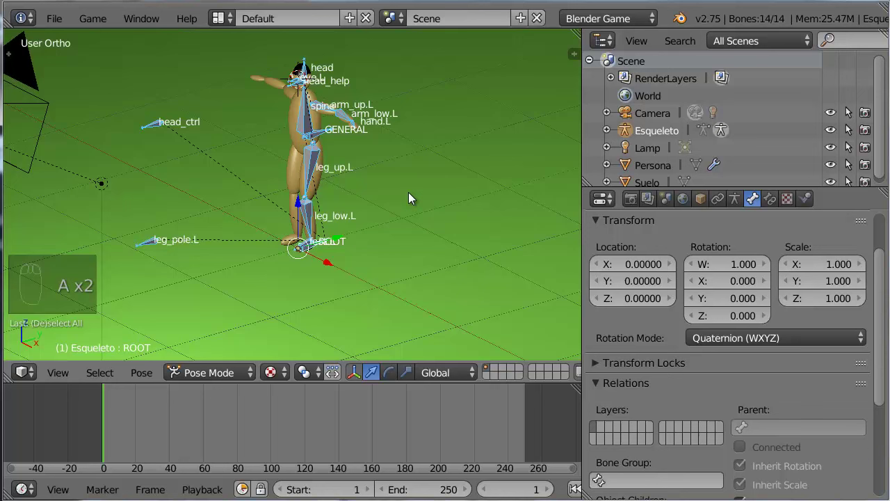
{"action": "key", "text": "alt+g"}
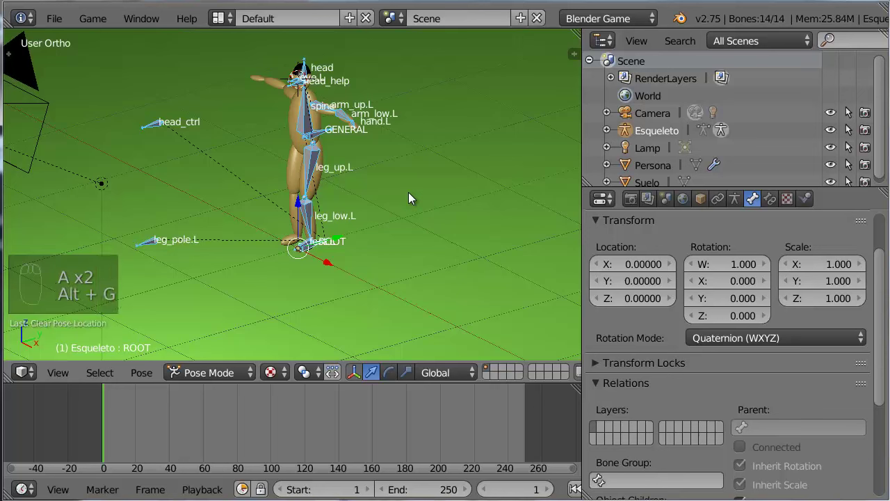
{"action": "key", "text": "alt+r"}
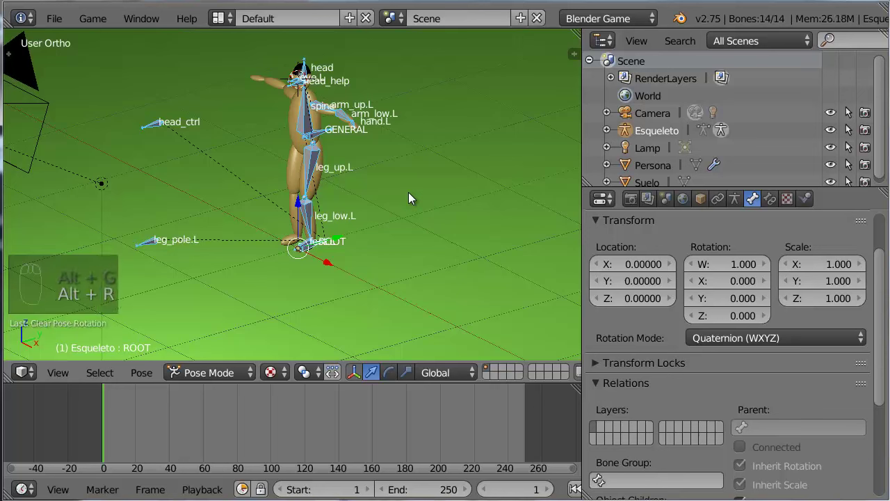
{"action": "key", "text": "alt+s"}
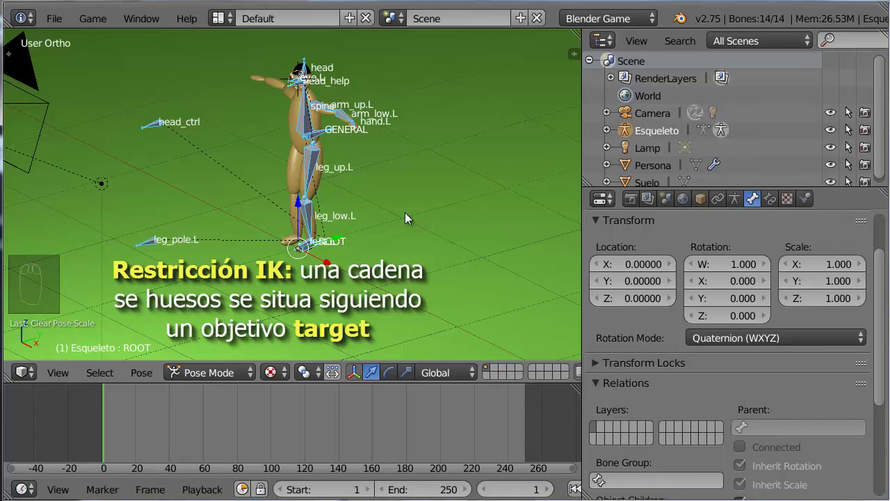
{"action": "left_click_drag", "start_coordinate": [406, 219], "coordinate": [406, 219]}
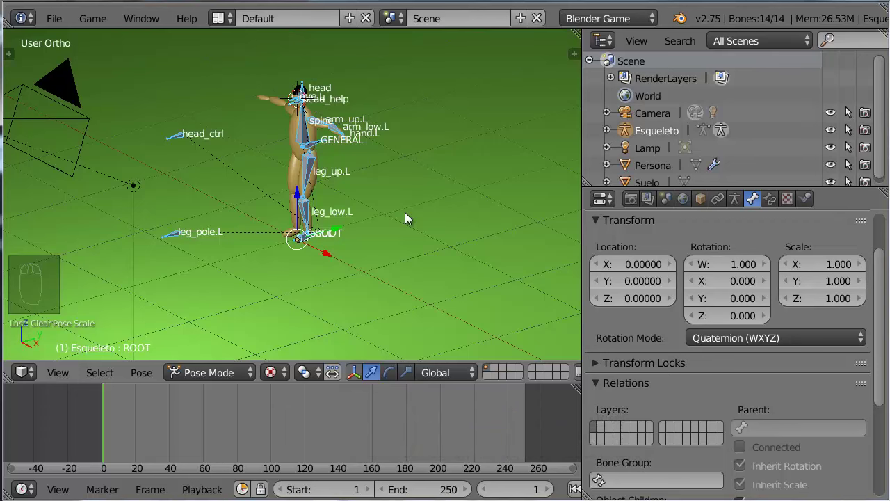
Inspect foot.L's ROOT parent, then select the leg_low.L bone.
{"action": "left_click_drag", "start_coordinate": [258, 272], "coordinate": [328, 320]}
{"action": "right_click", "coordinate": [327, 320]}
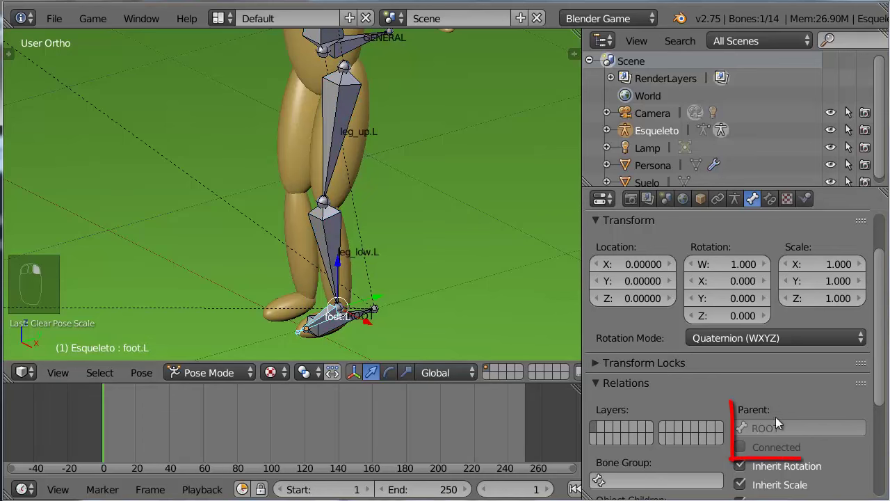
{"action": "left_click_drag", "start_coordinate": [401, 187], "coordinate": [271, 278]}
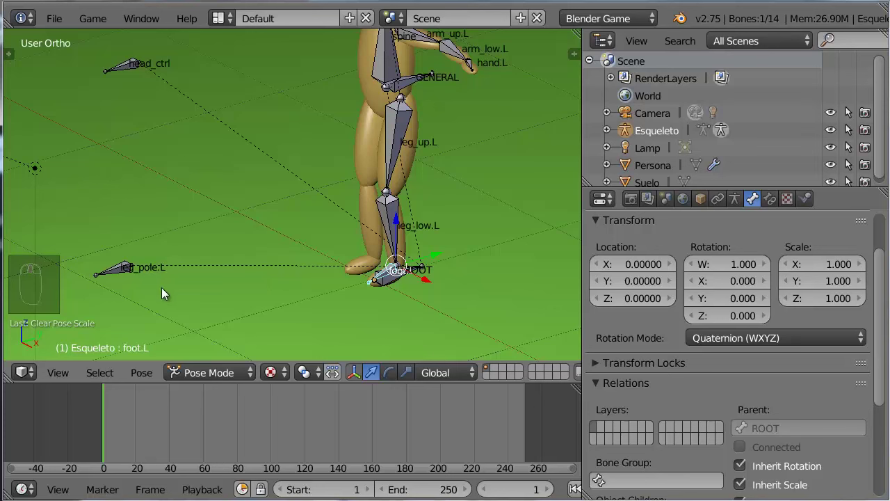
{"action": "left_click_drag", "start_coordinate": [127, 277], "coordinate": [122, 274]}
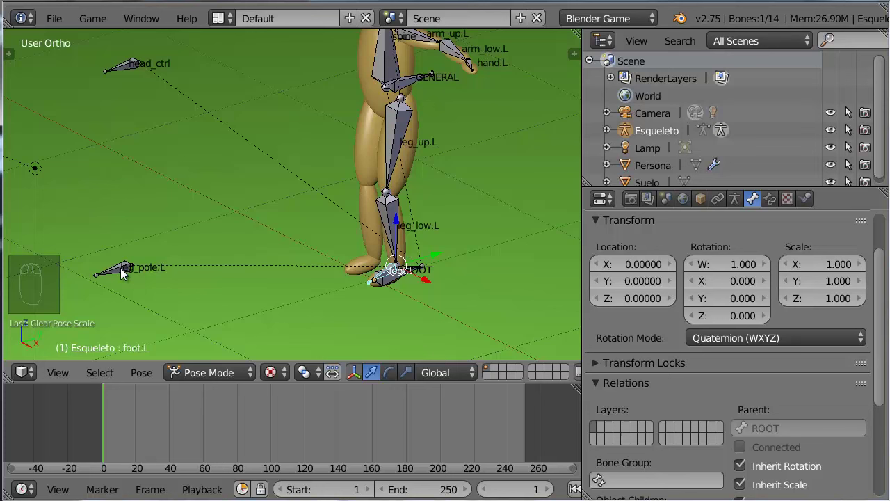
{"action": "right_click", "coordinate": [121, 275]}
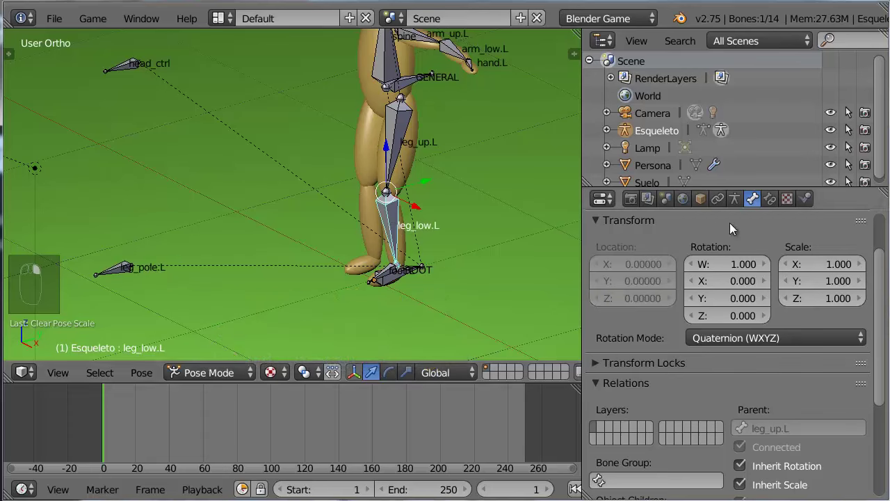
Add an IK constraint on leg_low.L: target Esqueleto/foot.L, pole target Esqueleto/leg_pole.L.
{"action": "left_click_drag", "start_coordinate": [771, 202], "coordinate": [761, 264]}
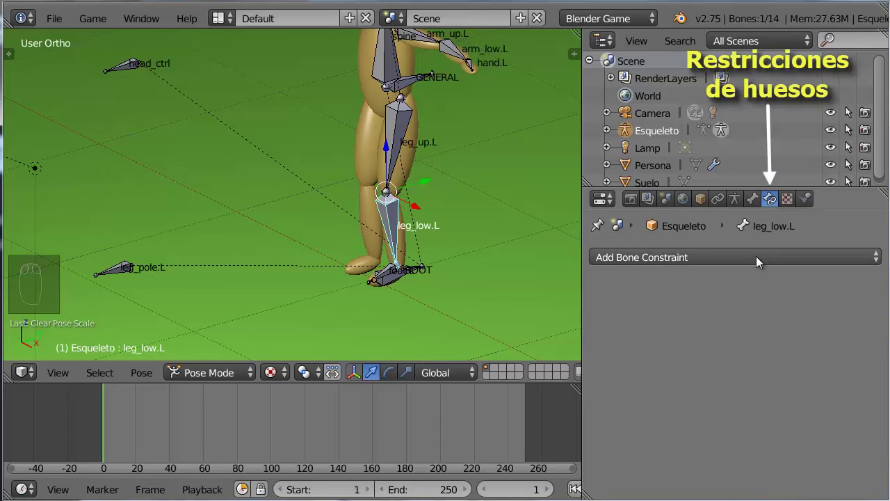
{"action": "left_click", "coordinate": [761, 263]}
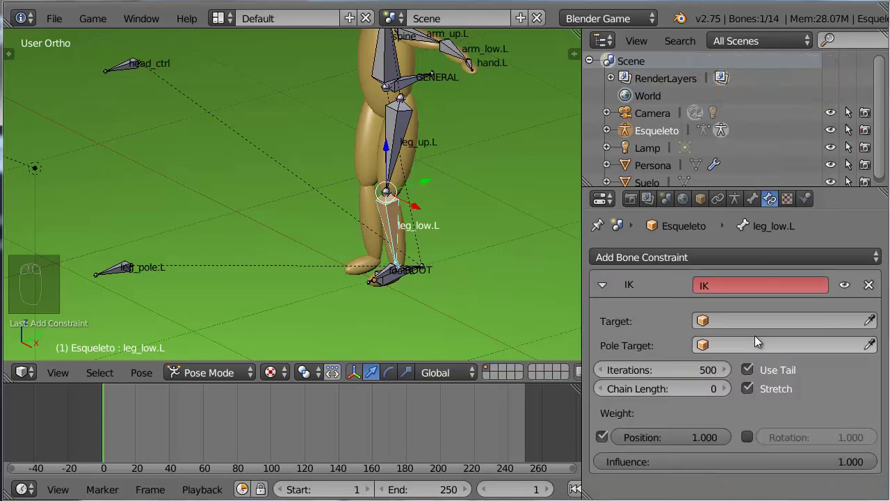
{"action": "left_click", "coordinate": [761, 316]}
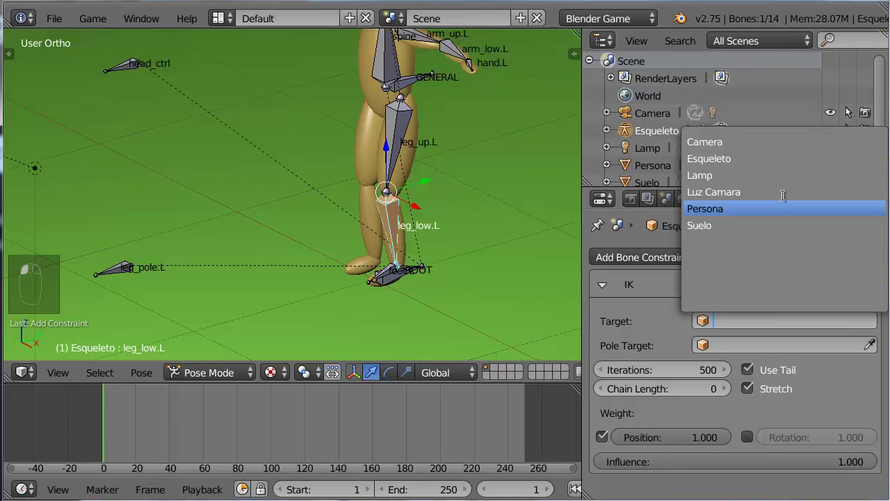
{"action": "left_click", "coordinate": [766, 337]}
{"action": "key", "text": "o"}
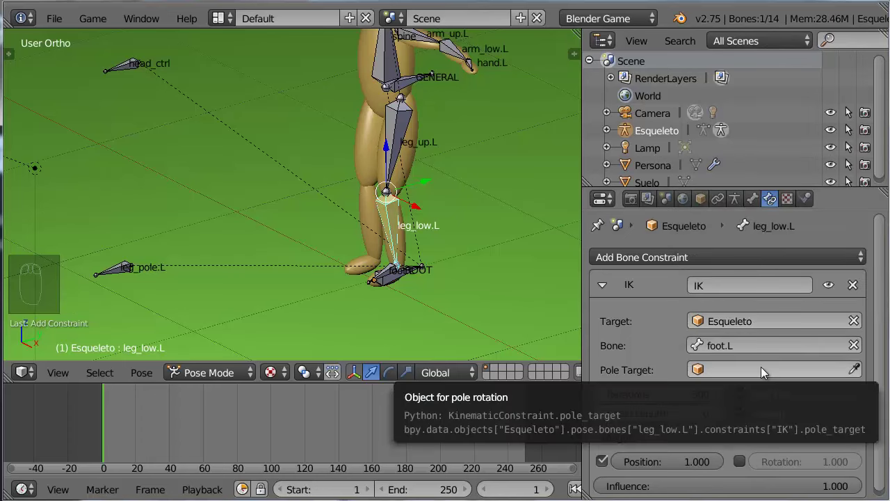
{"action": "left_click_drag", "start_coordinate": [759, 362], "coordinate": [784, 203]}
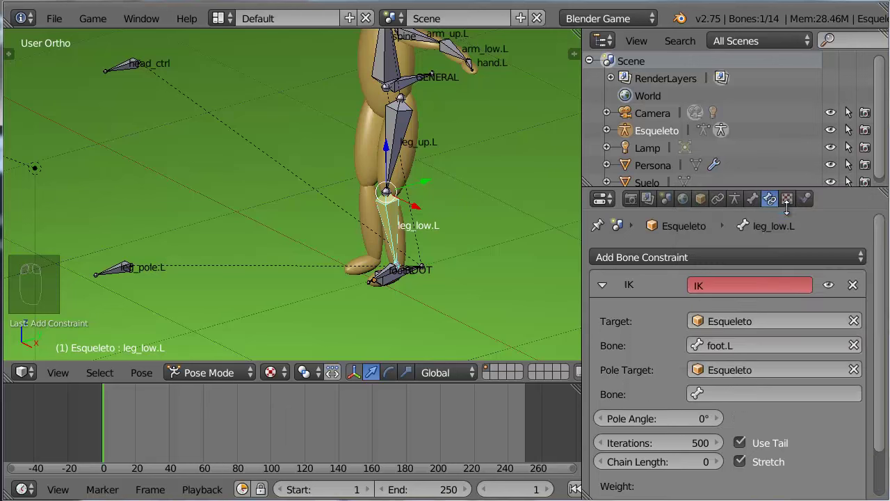
{"action": "left_click", "coordinate": [766, 388]}
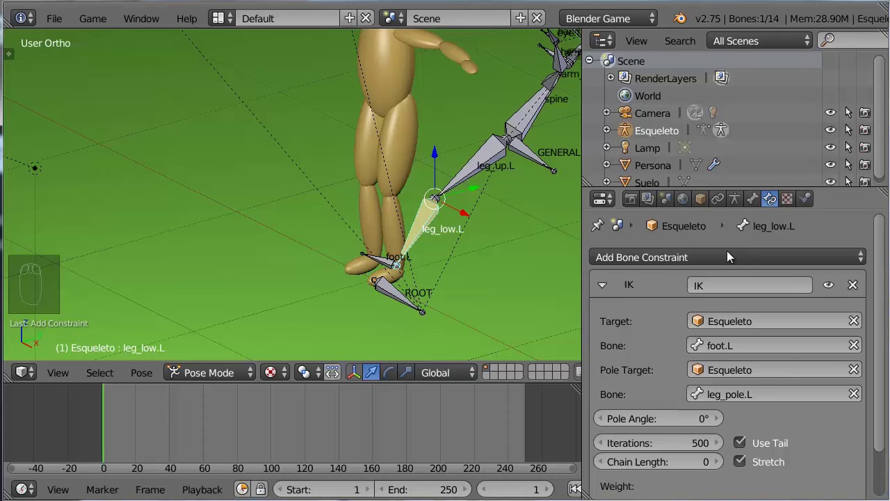
Set the leg IK chain length to 2 and pole angle to -90°, then return to Object Mode.
{"action": "left_click_drag", "start_coordinate": [390, 258], "coordinate": [394, 259]}
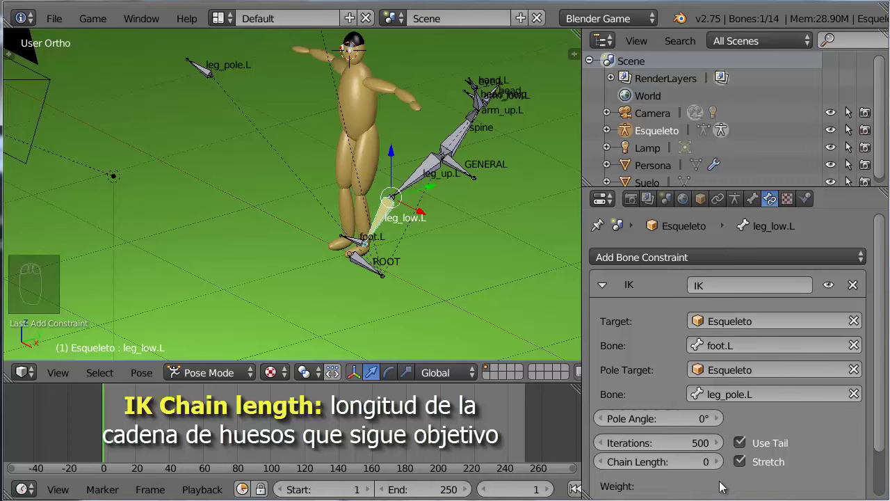
{"action": "left_click", "coordinate": [725, 470]}
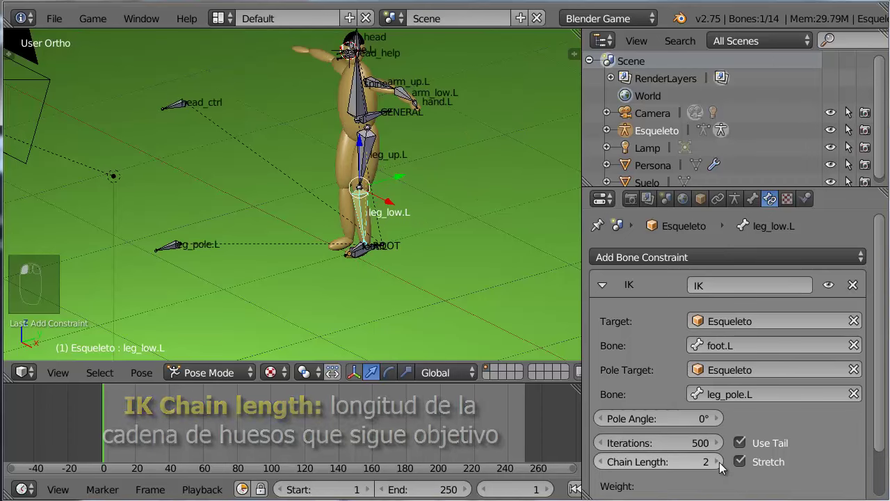
{"action": "left_click_drag", "start_coordinate": [354, 230], "coordinate": [693, 424]}
{"action": "left_click", "coordinate": [693, 424]}
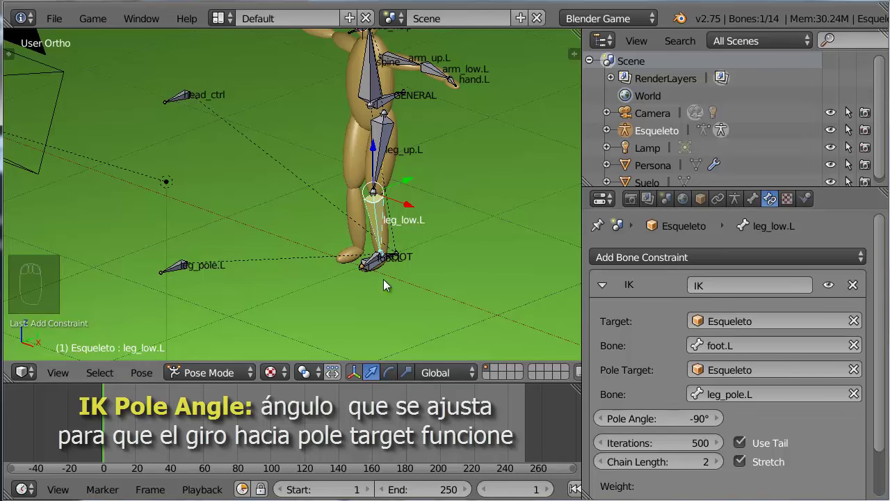
{"action": "left_click_drag", "start_coordinate": [367, 256], "coordinate": [355, 250]}
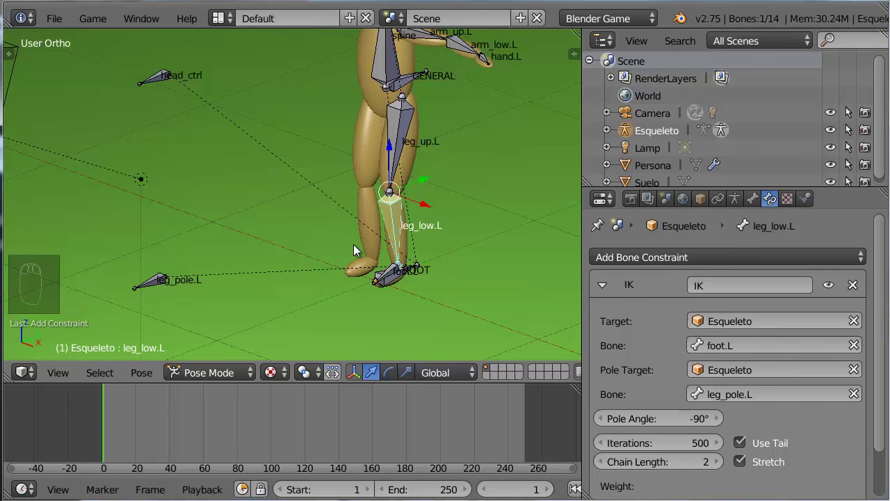
{"action": "left_click", "coordinate": [230, 380]}
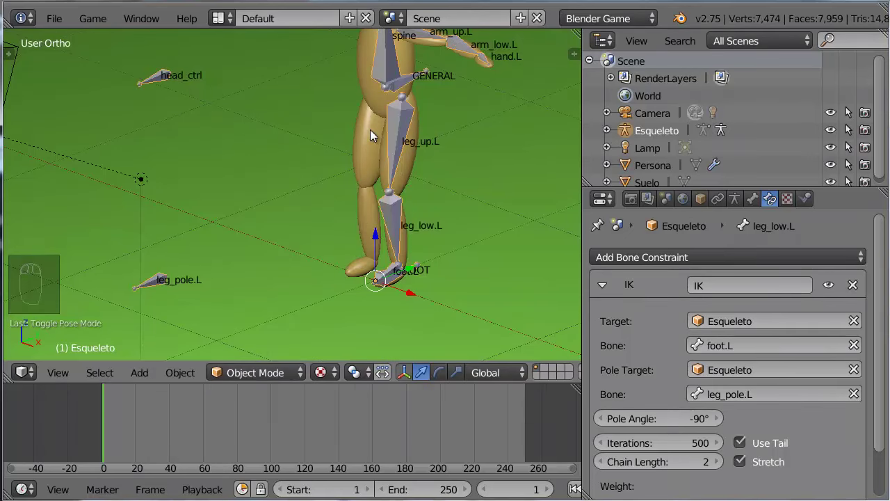
Hide the Persona mesh with H and reselect the skeleton.
{"action": "right_click", "coordinate": [371, 136]}
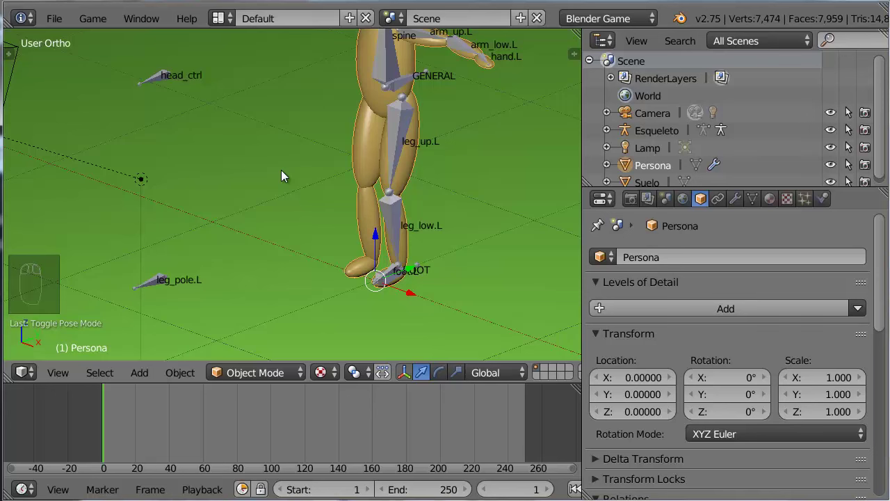
{"action": "key", "text": "h"}
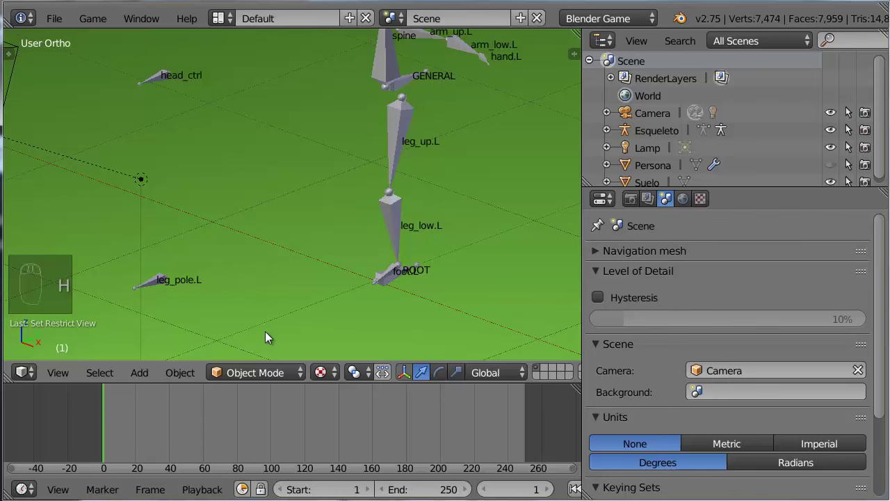
{"action": "left_click_drag", "start_coordinate": [409, 139], "coordinate": [278, 383]}
Move the GENERAL bone upward so the IK left leg bends at the knee.
{"action": "middle_click", "coordinate": [278, 383]}
{"action": "left_click", "coordinate": [274, 321]}
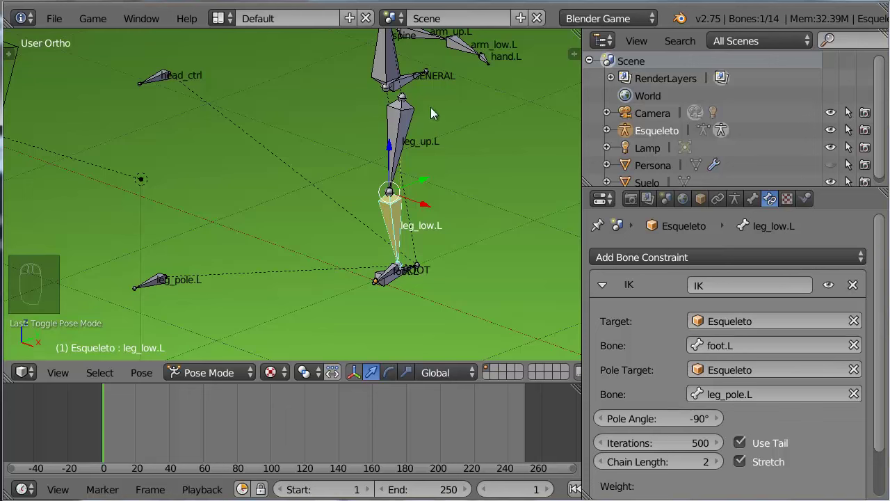
{"action": "right_click", "coordinate": [415, 86]}
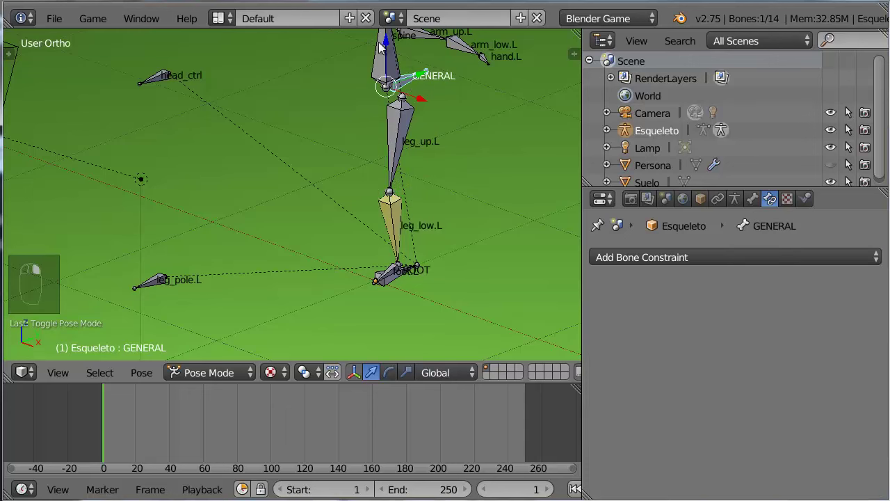
{"action": "left_click", "coordinate": [391, 48]}
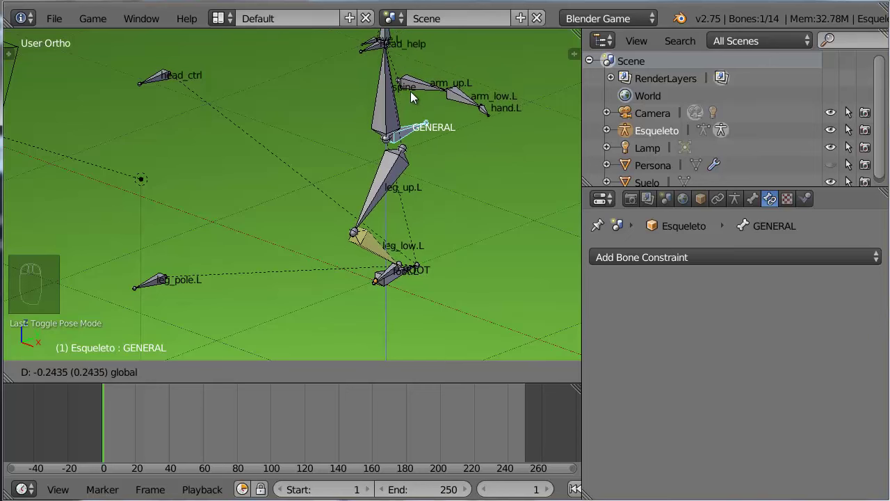
Move leg_pole.L aside to redirect the knee, then drag foot.L down below the ROOT.
{"action": "right_click", "coordinate": [161, 284]}
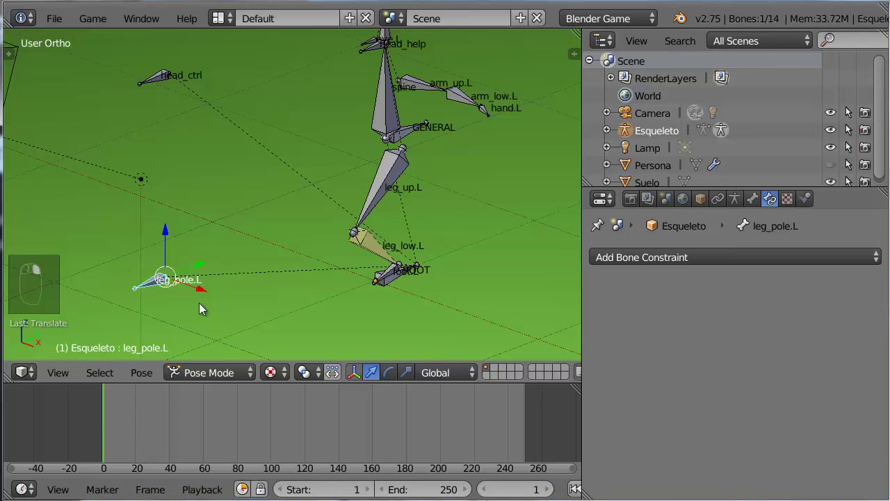
{"action": "key", "text": "g"}
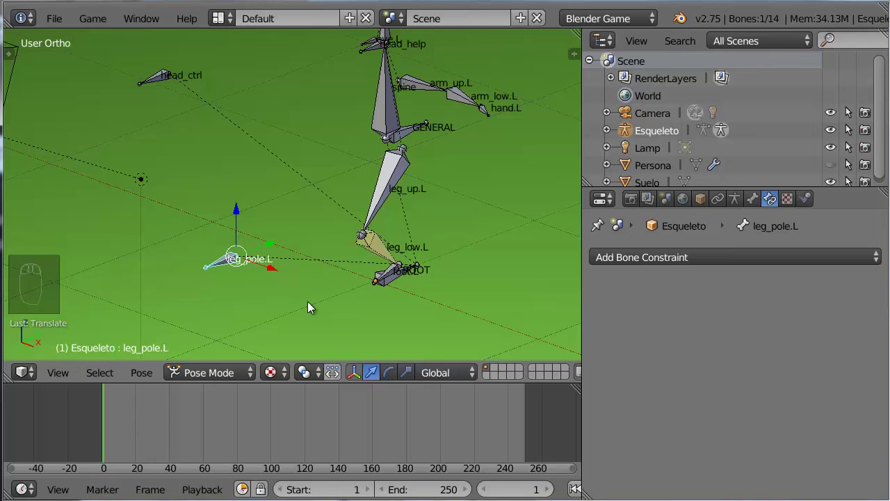
{"action": "left_click_drag", "start_coordinate": [396, 275], "coordinate": [434, 285]}
{"action": "left_click", "coordinate": [435, 285]}
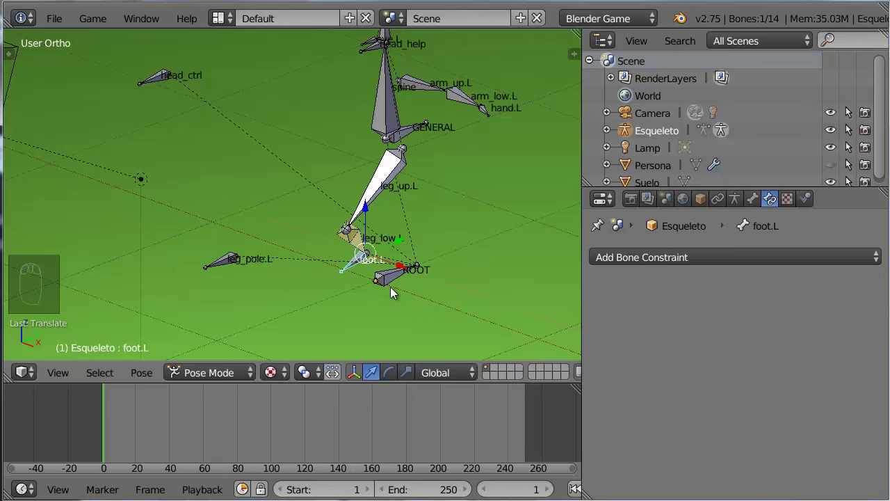
{"action": "left_click", "coordinate": [371, 215]}
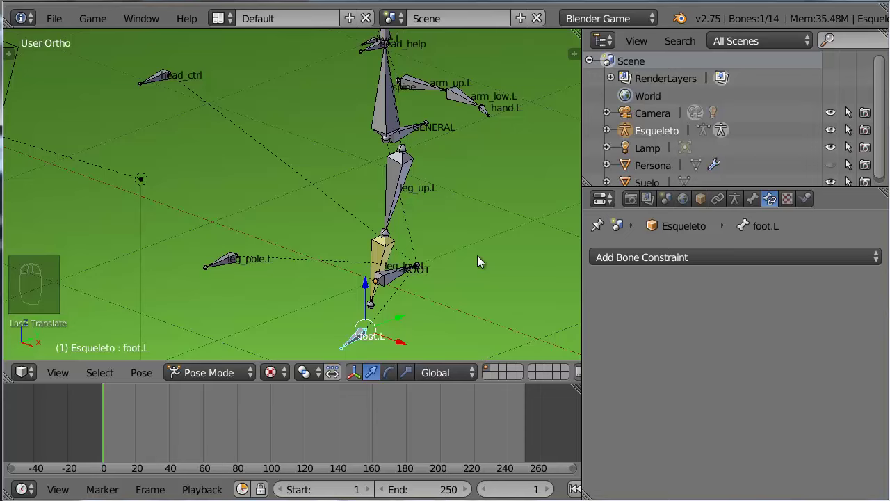
{"action": "left_click_drag", "start_coordinate": [482, 262], "coordinate": [482, 263]}
Select all bones and clear their location, rotation and scale to restore the rest pose.
{"action": "key", "text": "a"}
{"action": "key", "text": "a"}
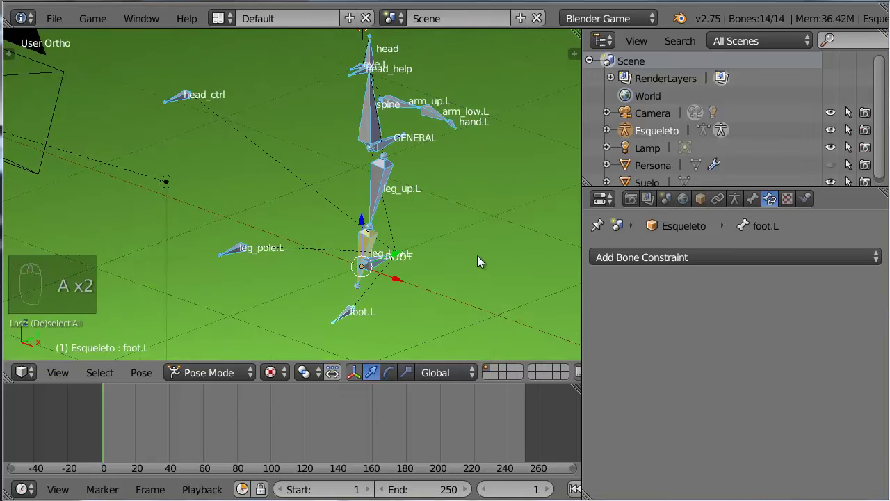
{"action": "key", "text": "alt+g"}
{"action": "key", "text": "alt+r"}
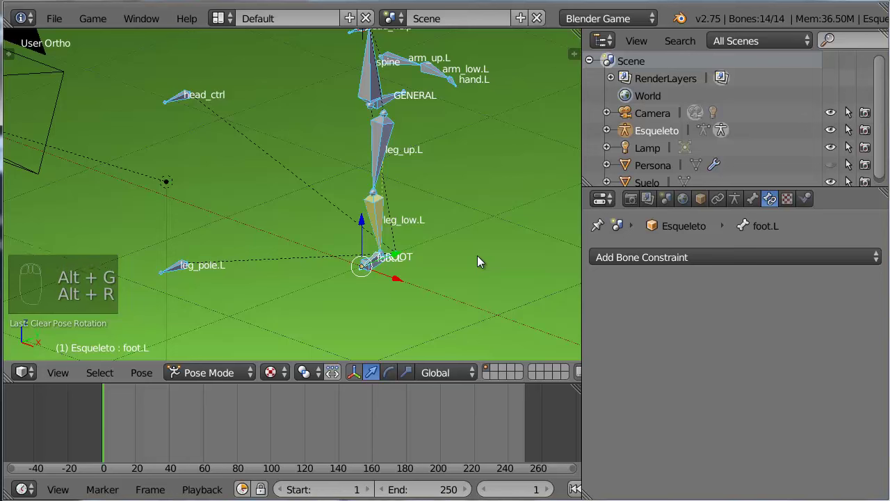
{"action": "key", "text": "alt+s"}
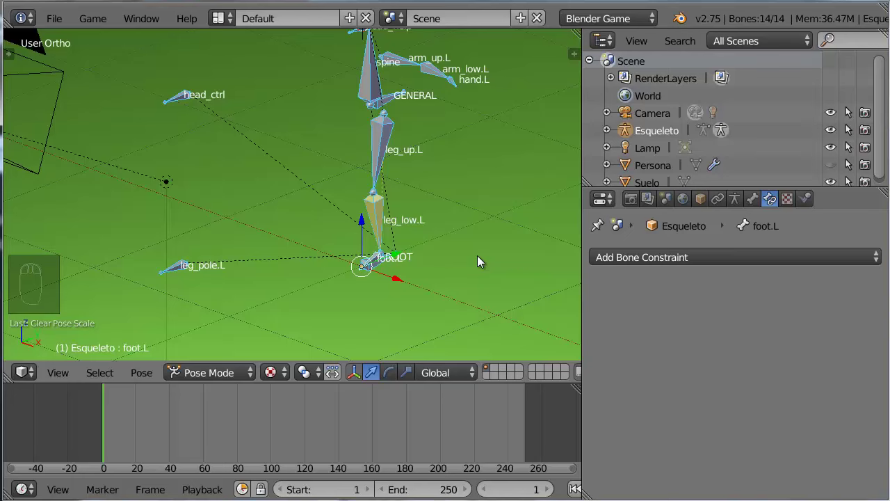
{"action": "left_click_drag", "start_coordinate": [483, 263], "coordinate": [468, 260]}
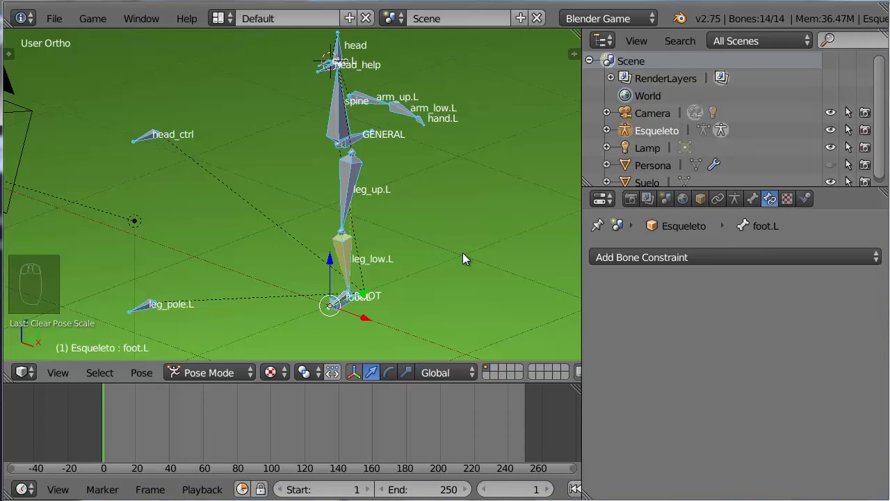
Set Inverse Kinematics Stretch to 0.01 on leg_low.L and on leg_up.L in Bone properties.
{"action": "right_click", "coordinate": [353, 255]}
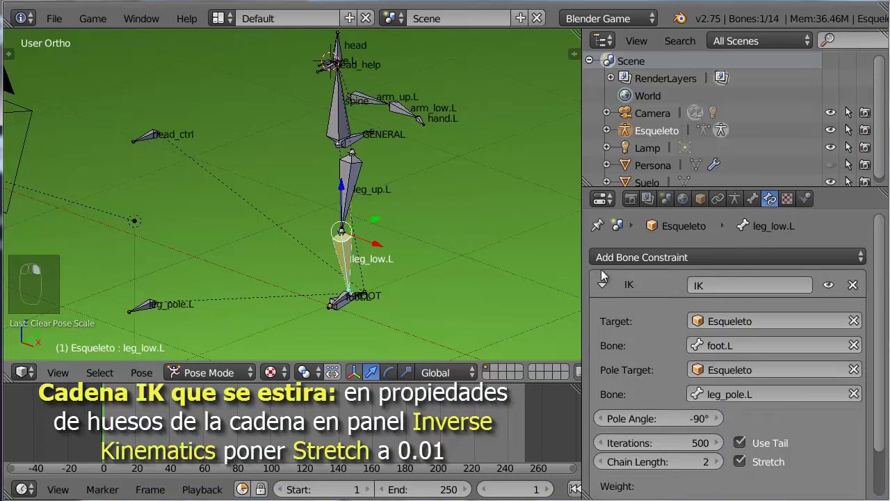
{"action": "left_click_drag", "start_coordinate": [757, 202], "coordinate": [572, 494]}
{"action": "left_click", "coordinate": [600, 458]}
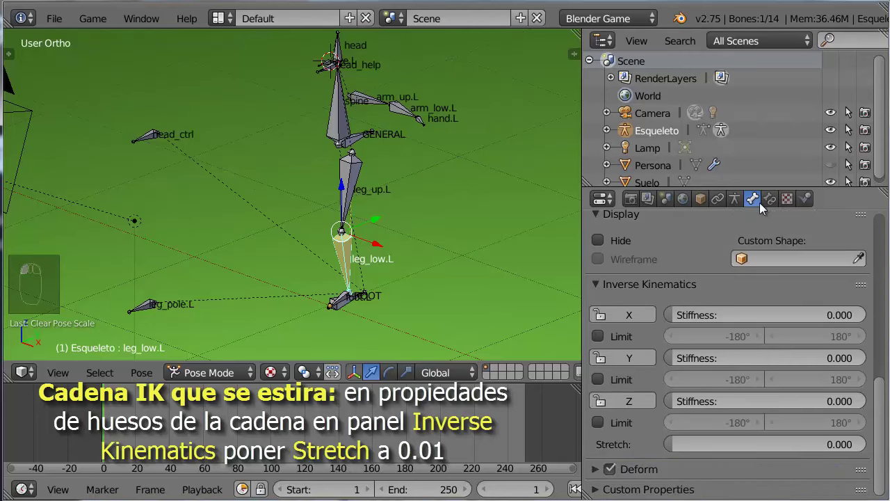
{"action": "left_click", "coordinate": [597, 290]}
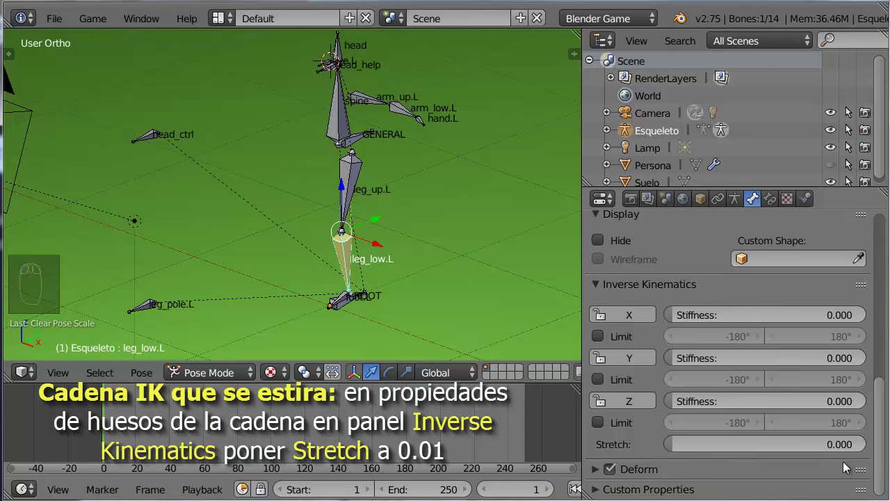
{"action": "left_click", "coordinate": [833, 436]}
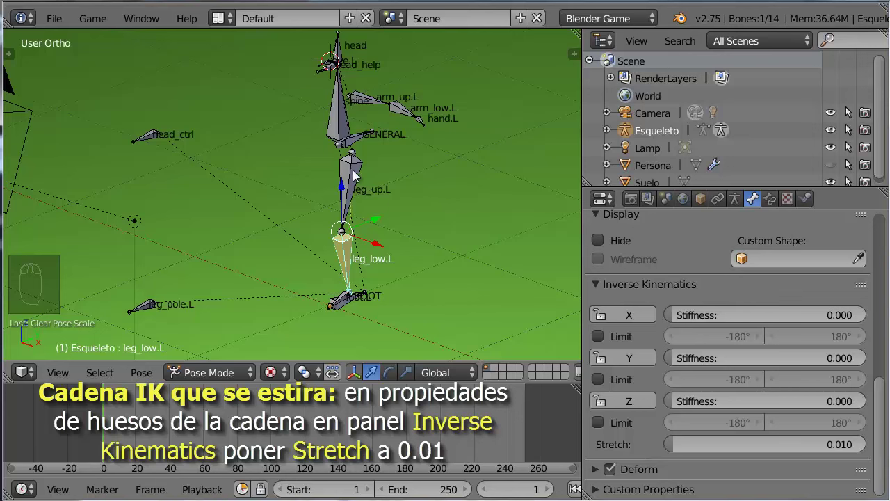
{"action": "right_click", "coordinate": [359, 177]}
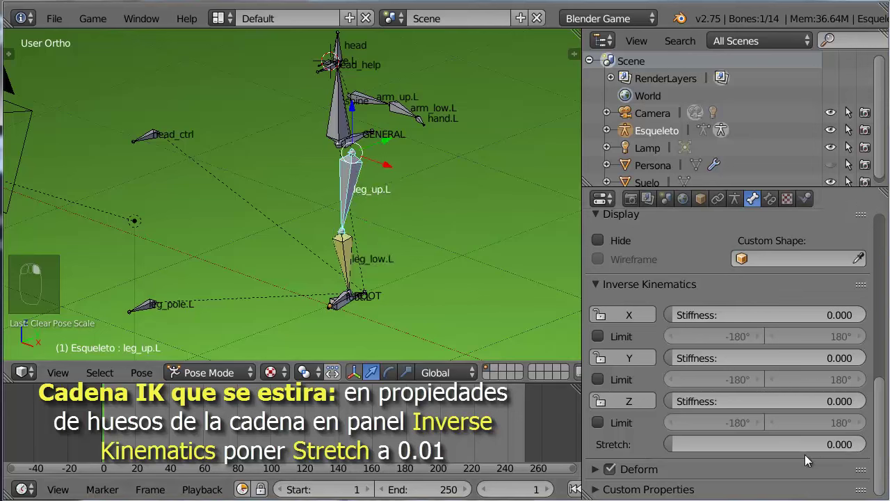
{"action": "left_click", "coordinate": [817, 452]}
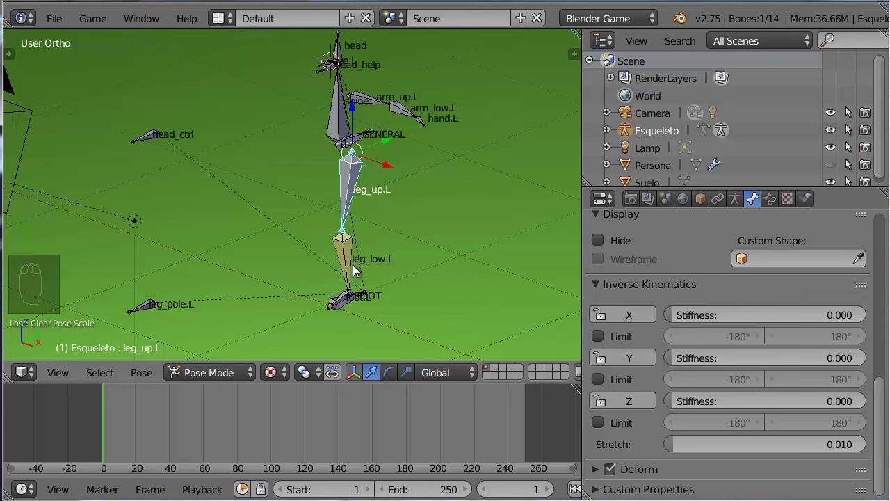
{"action": "right_click", "coordinate": [343, 302]}
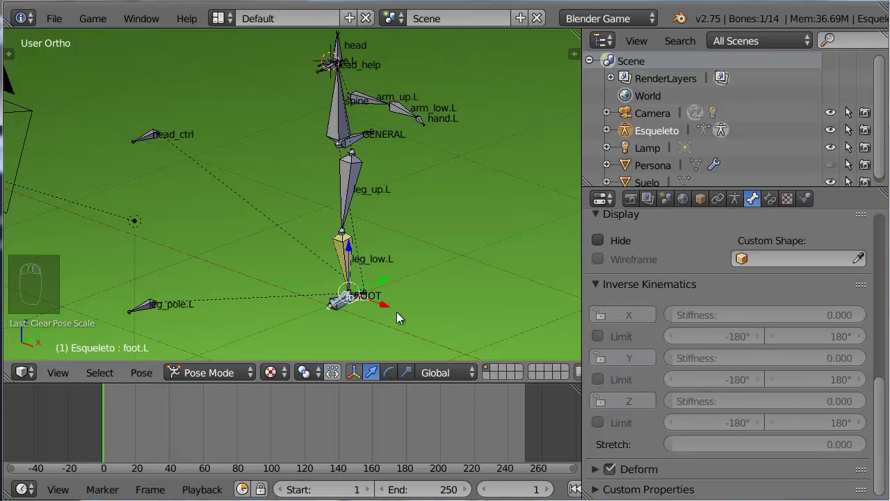
{"action": "left_click_drag", "start_coordinate": [353, 255], "coordinate": [364, 230]}
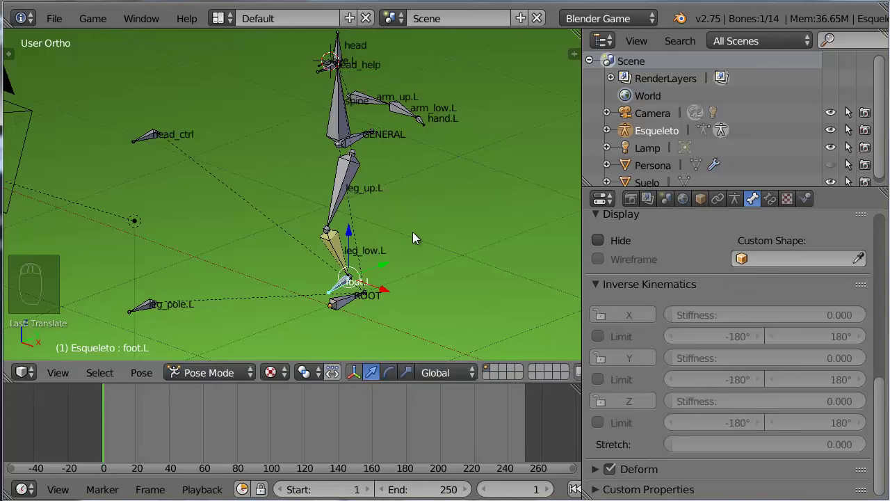
{"action": "key", "text": "alt+g"}
{"action": "middle_click", "coordinate": [421, 236]}
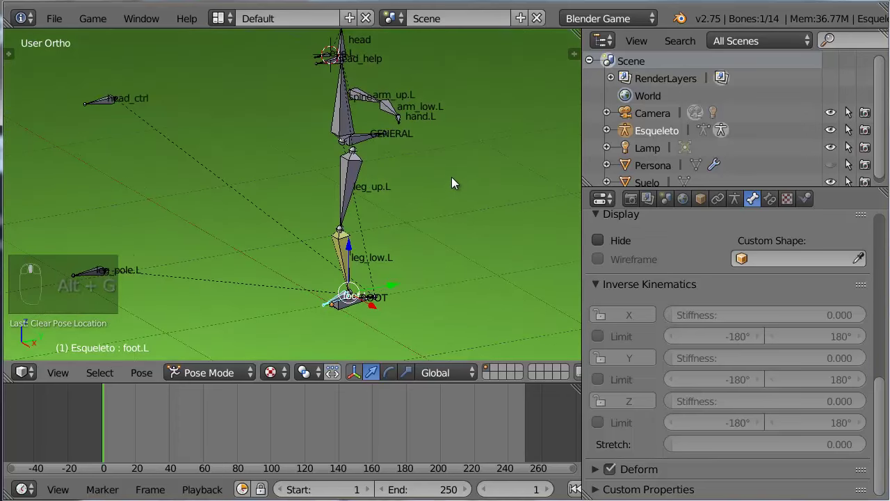
{"action": "middle_click", "coordinate": [456, 179]}
Add an IK constraint on head_help targeting Esqueleto/head_ctrl with chain length 1, then select head_ctrl.
{"action": "left_click_drag", "start_coordinate": [486, 262], "coordinate": [500, 217]}
{"action": "left_click_drag", "start_coordinate": [415, 99], "coordinate": [395, 136]}
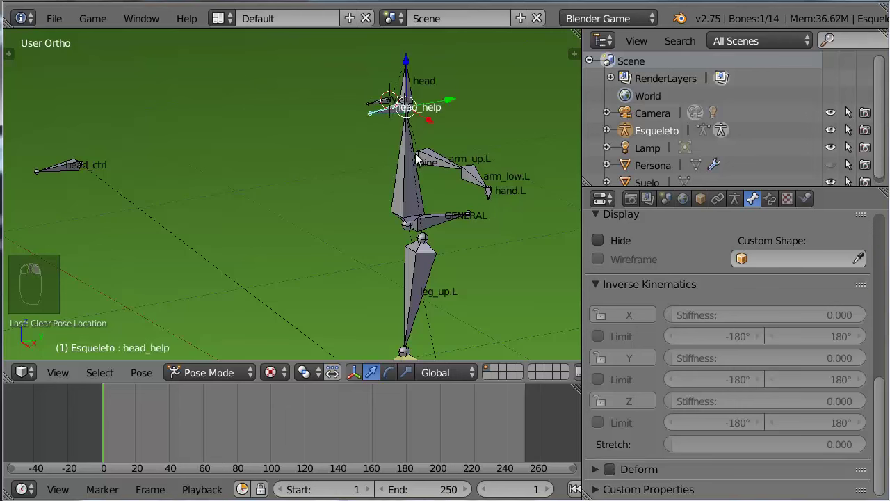
{"action": "left_click_drag", "start_coordinate": [772, 205], "coordinate": [722, 338]}
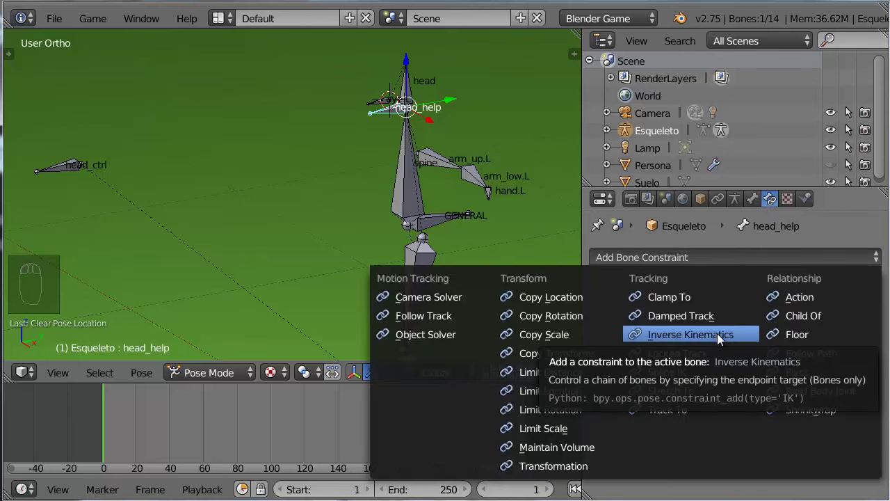
{"action": "left_click", "coordinate": [771, 312]}
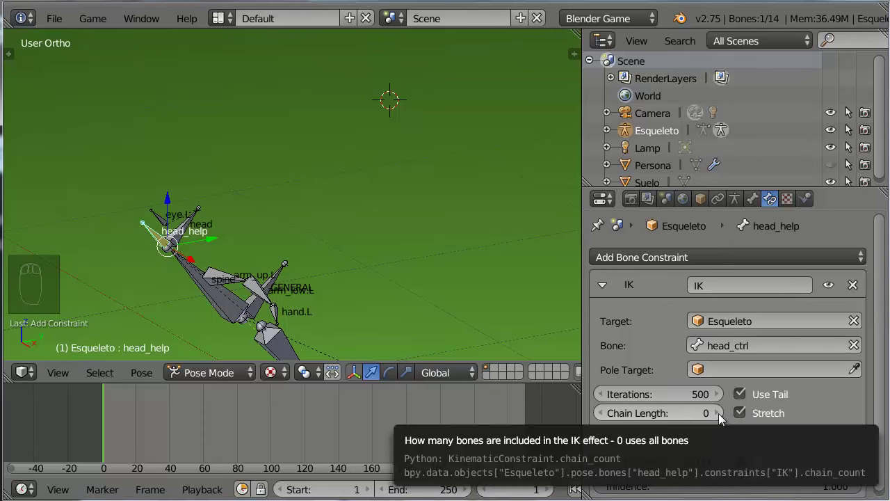
{"action": "left_click", "coordinate": [724, 421]}
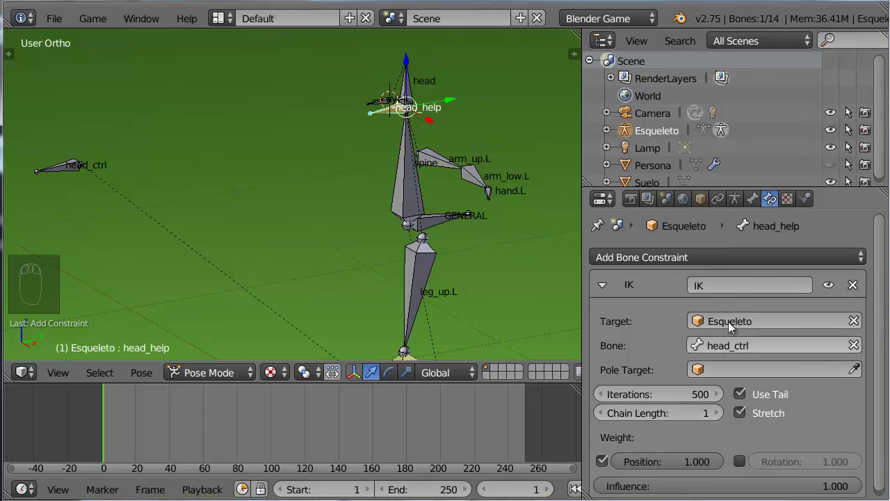
{"action": "left_click_drag", "start_coordinate": [410, 219], "coordinate": [101, 183]}
{"action": "right_click", "coordinate": [101, 183]}
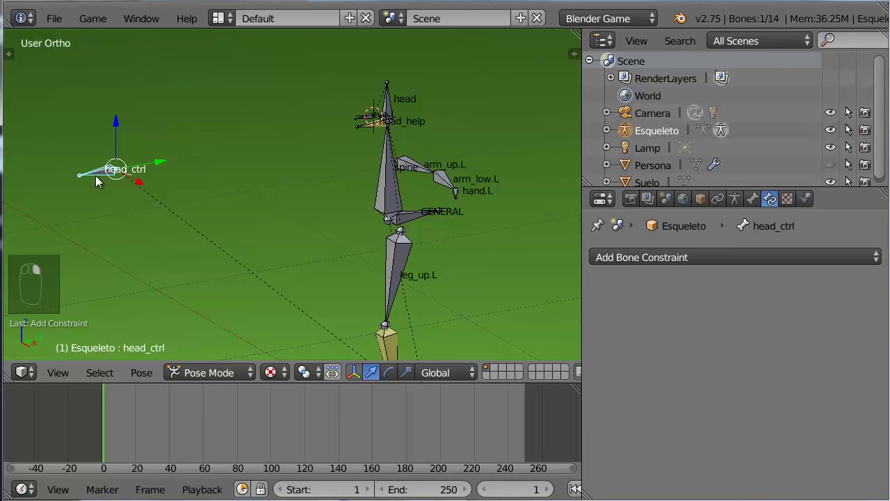
Move head_ctrl to check the head follows it.
{"action": "key", "text": "g"}
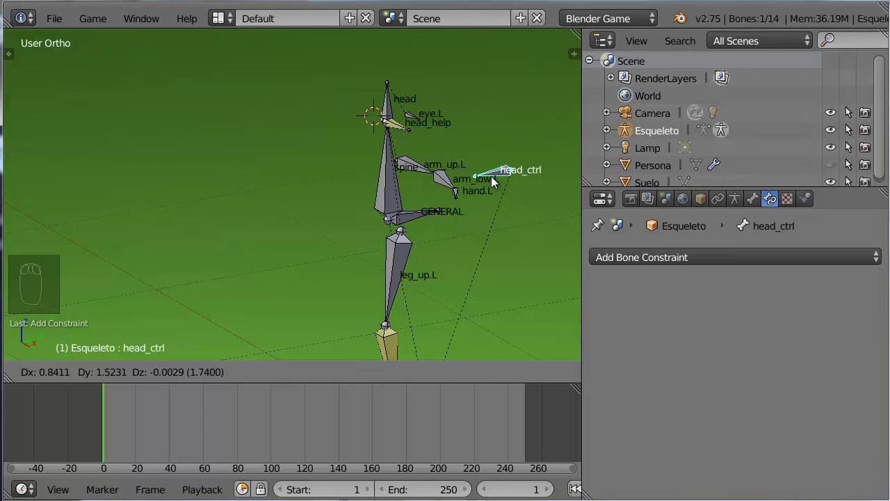
{"action": "left_click_drag", "start_coordinate": [352, 181], "coordinate": [352, 181]}
{"action": "key", "text": "a"}
Select all bones and clear their location, rotation and scale back to rest pose.
{"action": "key", "text": "a"}
{"action": "key", "text": "alt+r"}
{"action": "key", "text": "alt+g"}
{"action": "key", "text": "alt+s"}
Save the rig as persona2.blend via Save As.
{"action": "left_click_drag", "start_coordinate": [325, 160], "coordinate": [346, 173]}
{"action": "middle_click", "coordinate": [149, 43]}
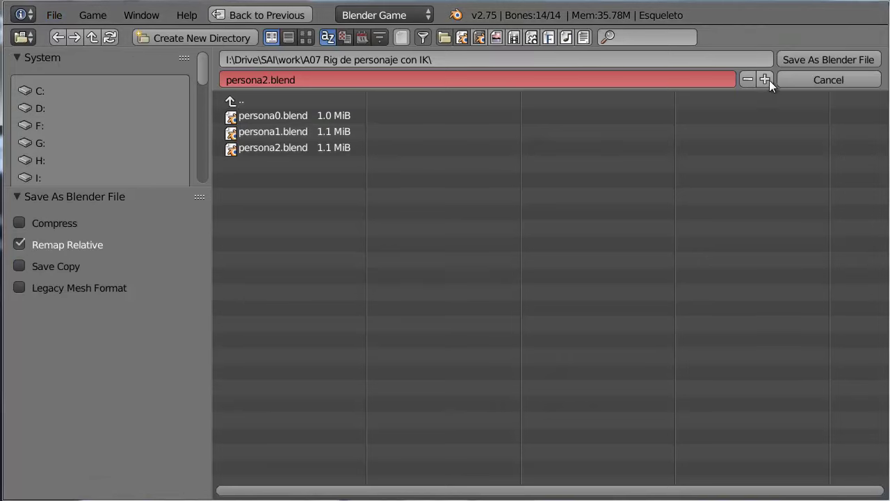
{"action": "left_click", "coordinate": [811, 61]}
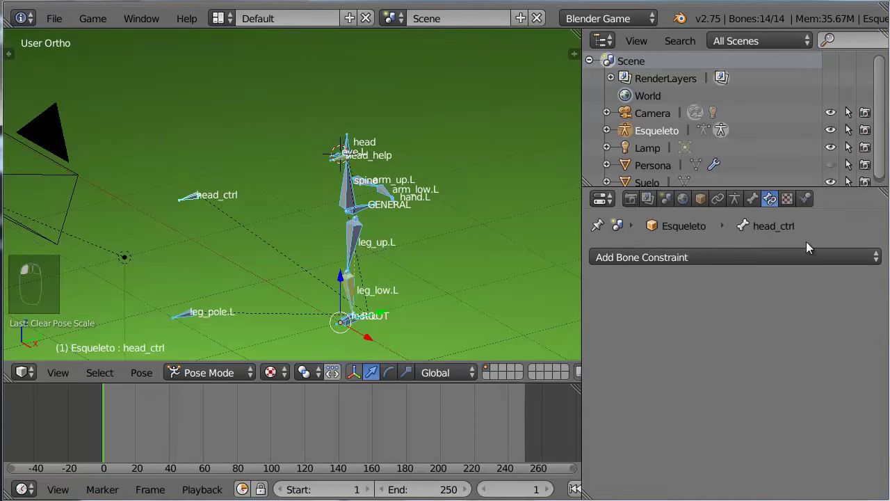